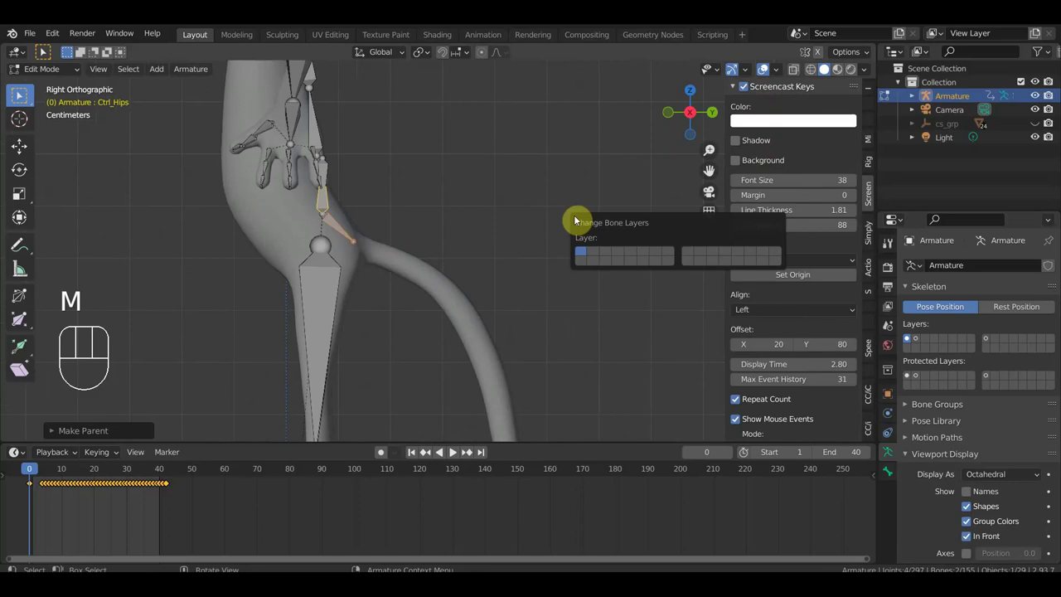
- Duplicate the Ctrl_Hips_Free bone into copies .001-.004 placed along the tail on the first bone layer
{"action": "left_click", "coordinate": [294, 247]}
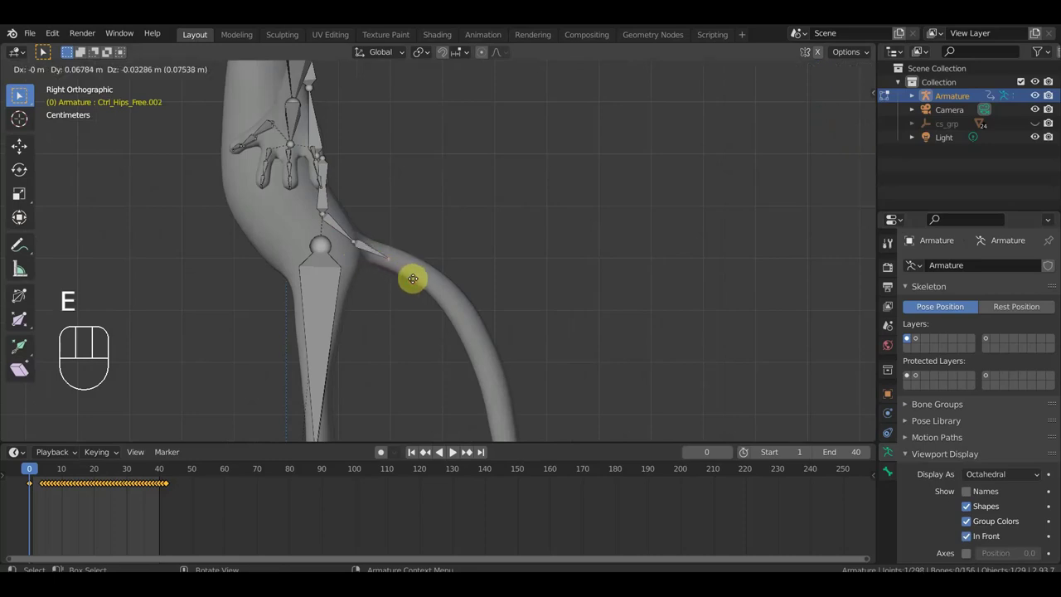
{"action": "left_click", "coordinate": [307, 238]}
{"action": "key", "text": "e"}
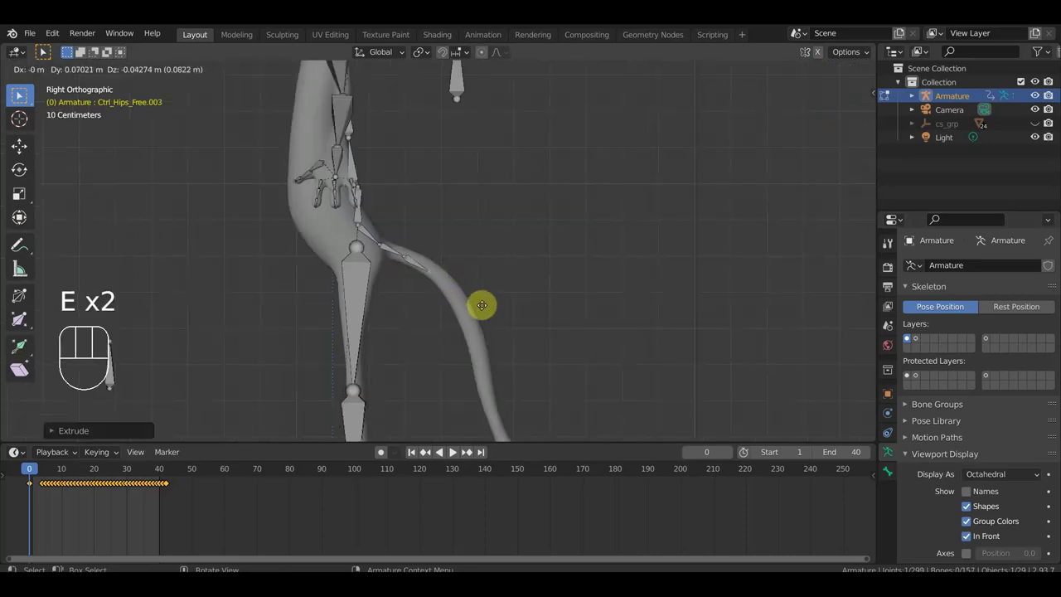
{"action": "left_click", "coordinate": [335, 238]}
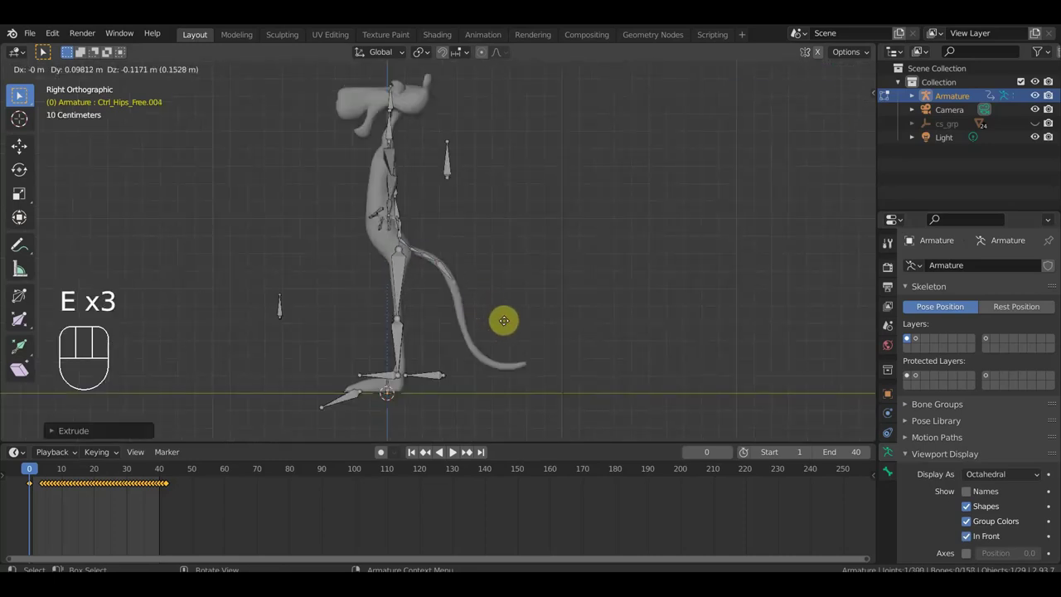
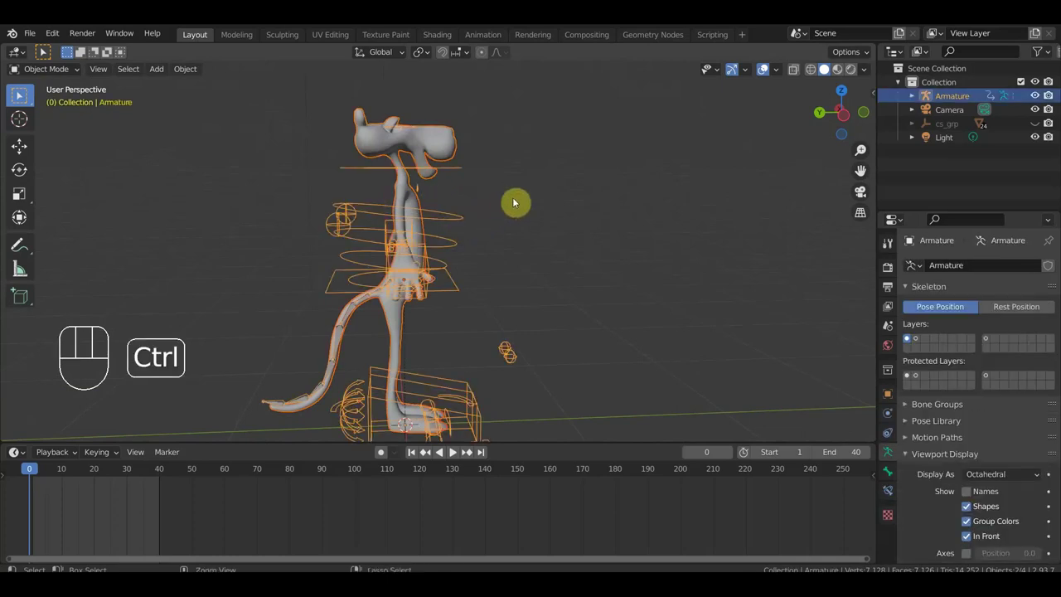
- Parent the mesh to the armature with Automatic Weights via Ctrl+P and inspect the result
{"action": "key", "text": "ctrl+p"}
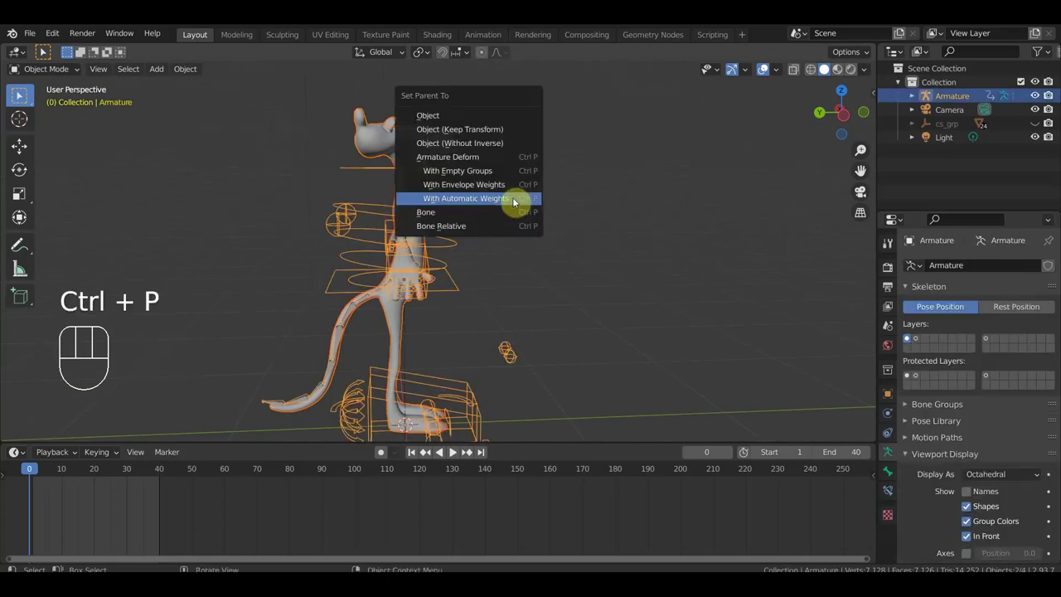
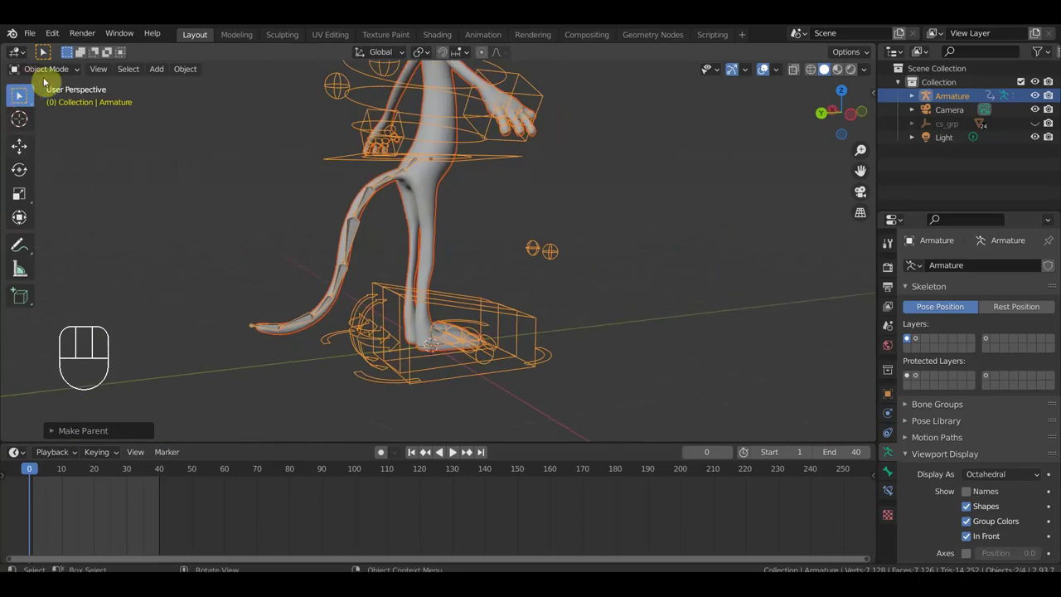
{"action": "left_click_drag", "start_coordinate": [64, 74], "coordinate": [83, 129]}
{"action": "left_click_drag", "start_coordinate": [55, 72], "coordinate": [298, 170]}
{"action": "left_click", "coordinate": [347, 171]}
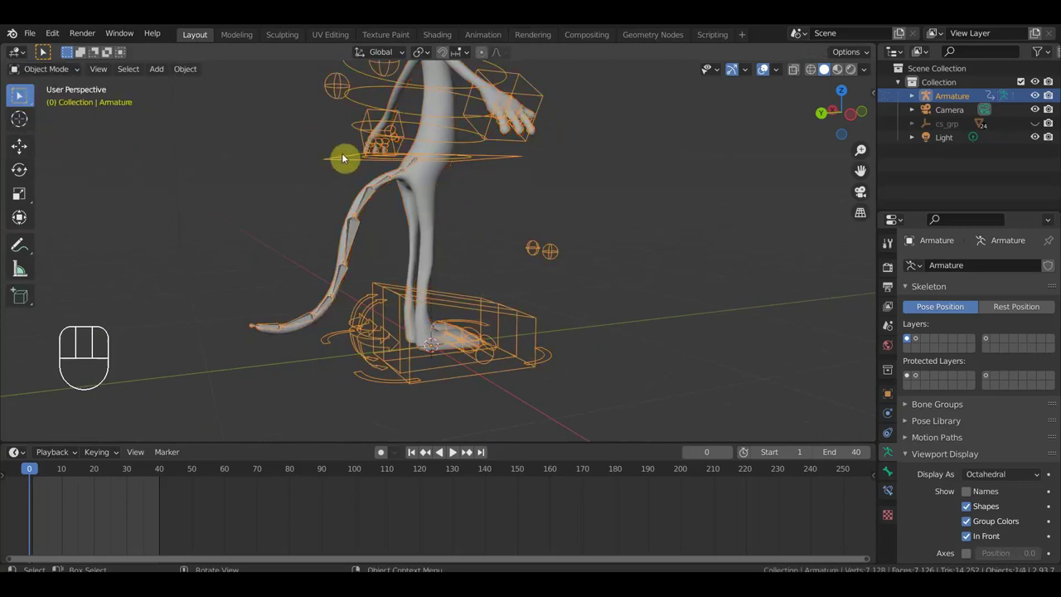
- In Pose Mode, rotate the Ctrl_Hips_Free.002 control so the tail mesh bends with it
{"action": "left_click_drag", "start_coordinate": [66, 76], "coordinate": [144, 140]}
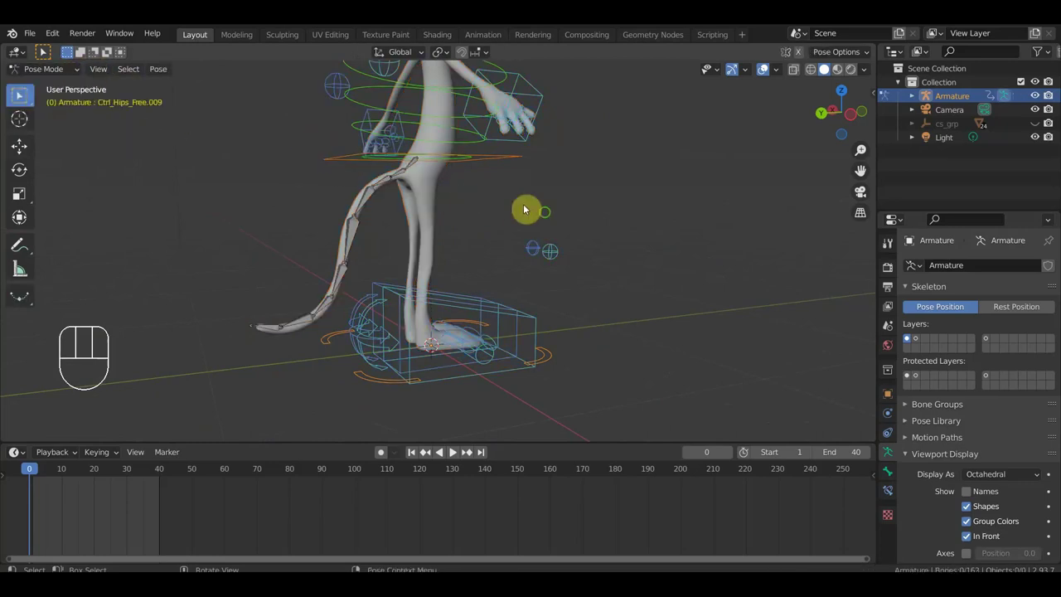
{"action": "middle_click", "coordinate": [553, 288]}
{"action": "left_click_drag", "start_coordinate": [454, 306], "coordinate": [440, 296]}
{"action": "left_click_drag", "start_coordinate": [470, 245], "coordinate": [460, 235]}
{"action": "left_click", "coordinate": [443, 212]}
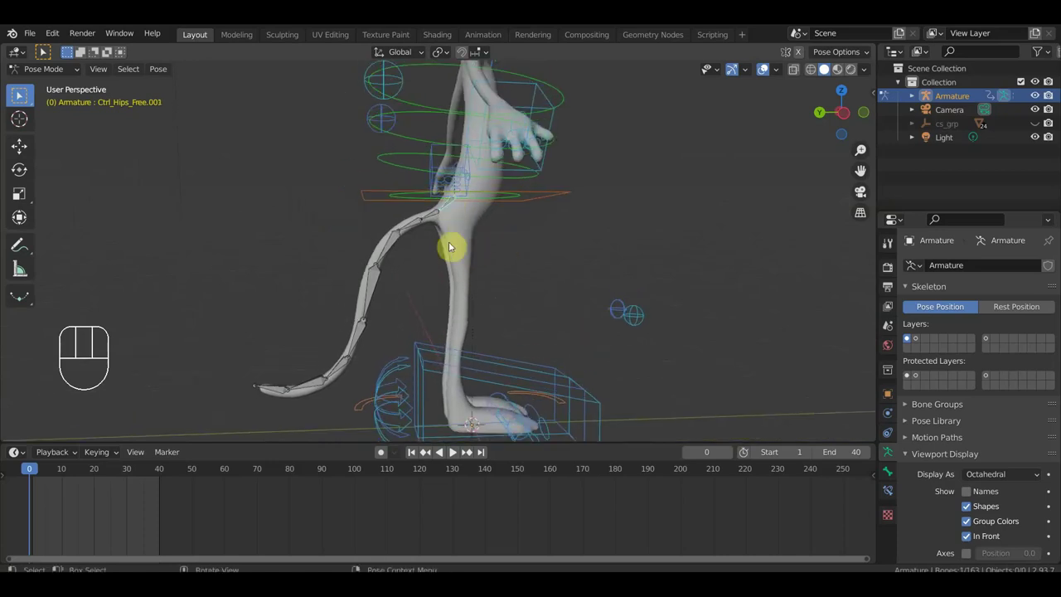
{"action": "left_click_drag", "start_coordinate": [435, 218], "coordinate": [462, 228]}
{"action": "key", "text": "r"}
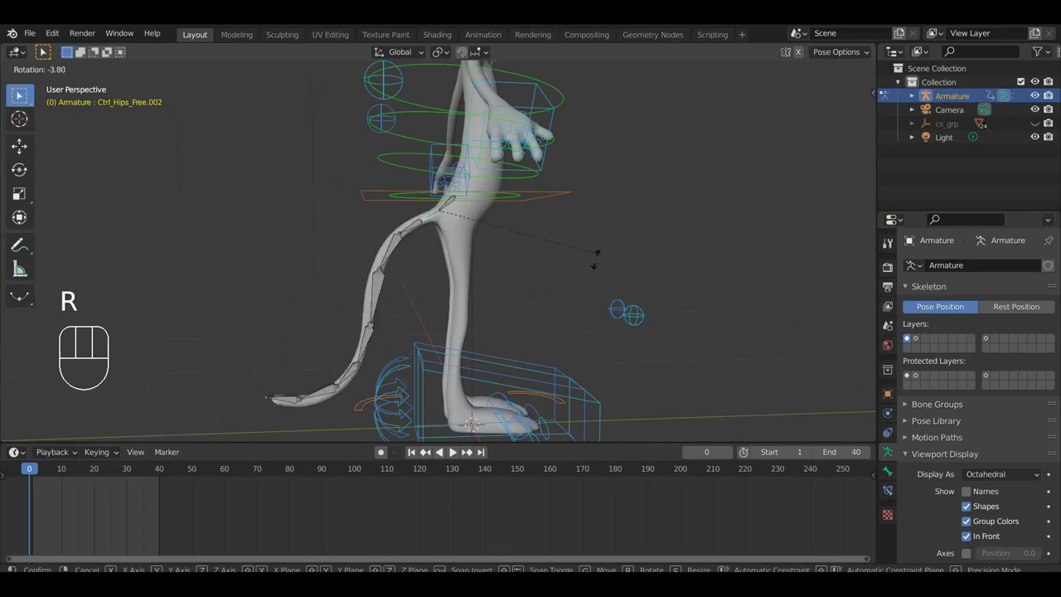
{"action": "left_click", "coordinate": [591, 274]}
- Inspect the deformation from several angles and select the group of hip control bones
{"action": "left_click_drag", "start_coordinate": [518, 270], "coordinate": [570, 224]}
{"action": "left_click_drag", "start_coordinate": [566, 243], "coordinate": [550, 269]}
{"action": "middle_click", "coordinate": [546, 265]}
{"action": "left_click_drag", "start_coordinate": [524, 260], "coordinate": [491, 279]}
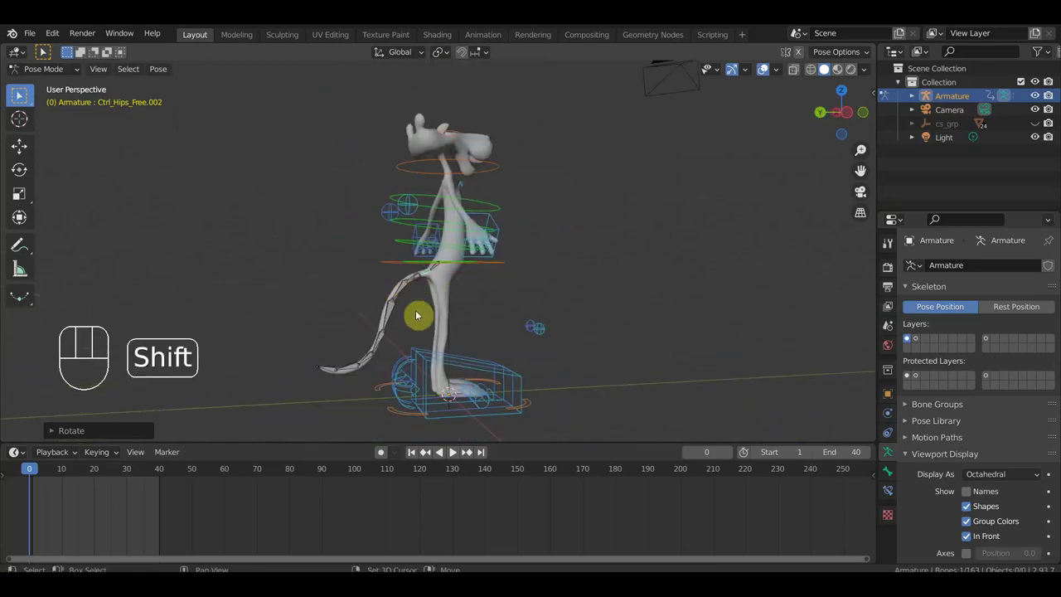
{"action": "left_click_drag", "start_coordinate": [368, 296], "coordinate": [353, 311]}
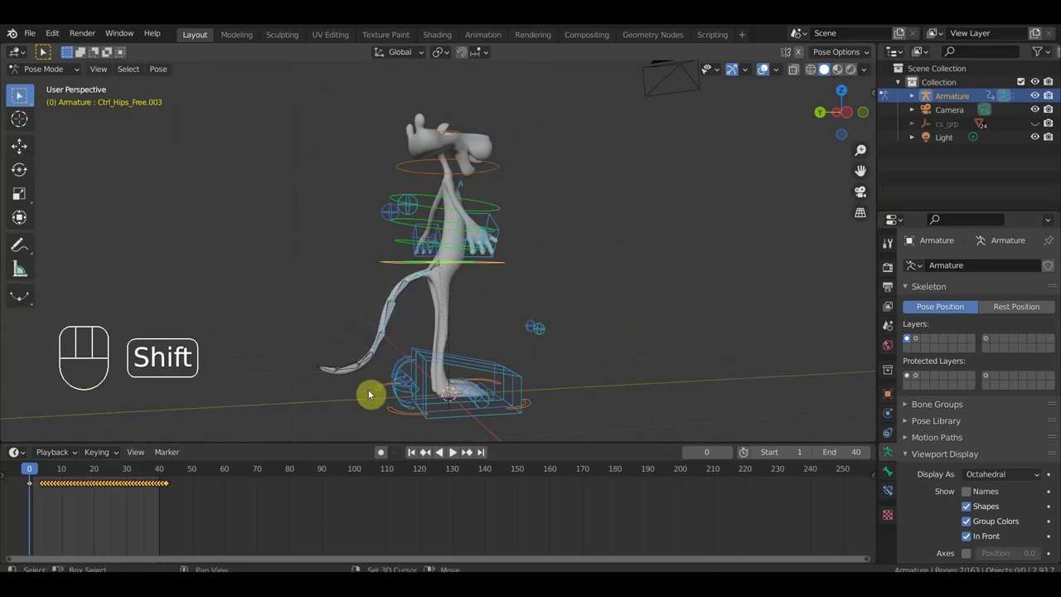
{"action": "left_click_drag", "start_coordinate": [382, 382], "coordinate": [266, 324]}
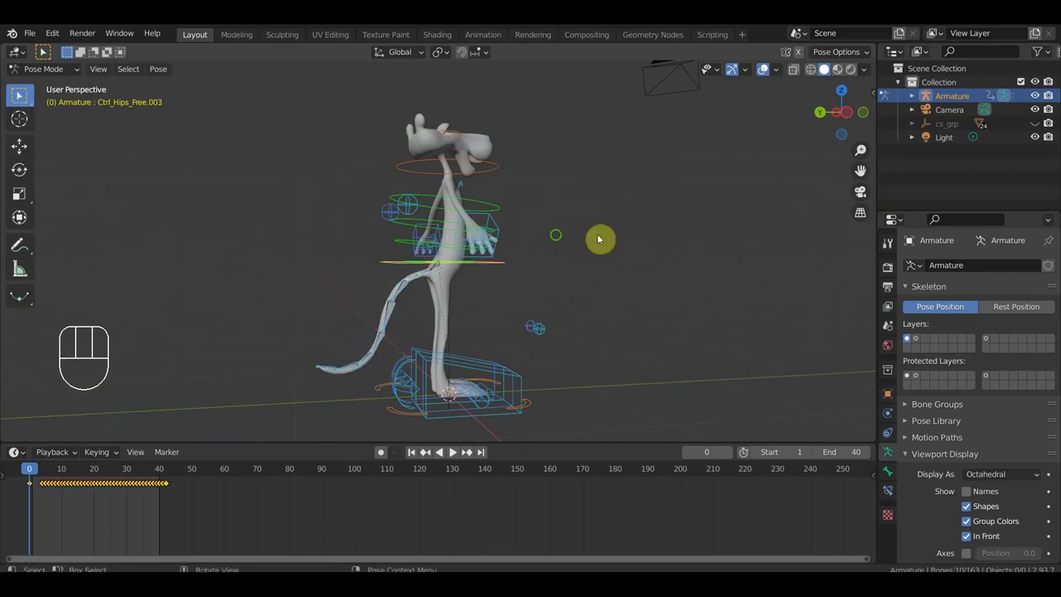
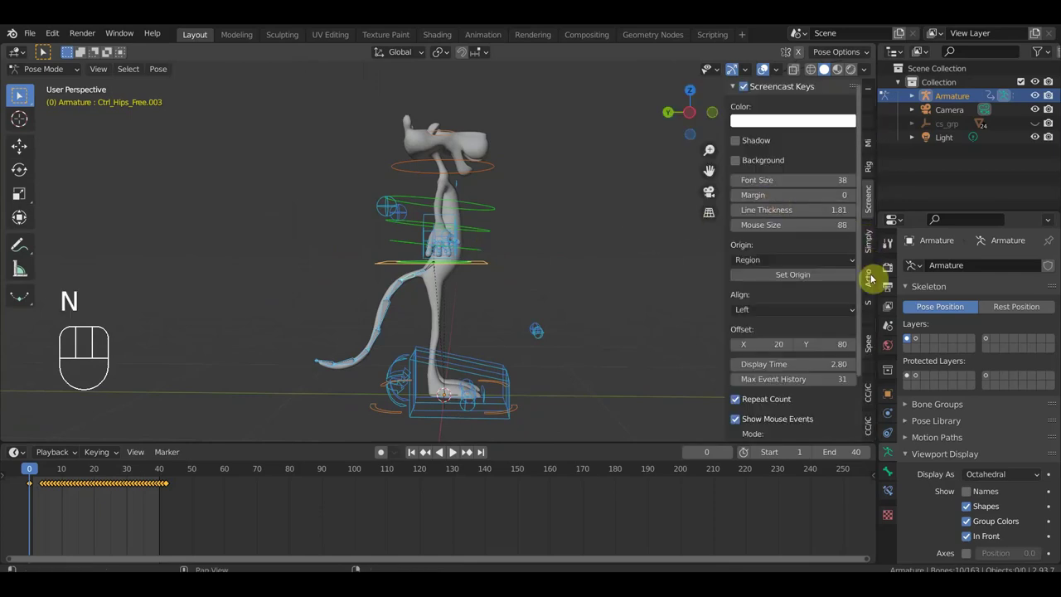
- Show the Rig tab's Bone Widget panel and reveal the WGT_shapes collection in the outliner
{"action": "left_click", "coordinate": [866, 181]}
{"action": "left_click_drag", "start_coordinate": [778, 115], "coordinate": [771, 402]}
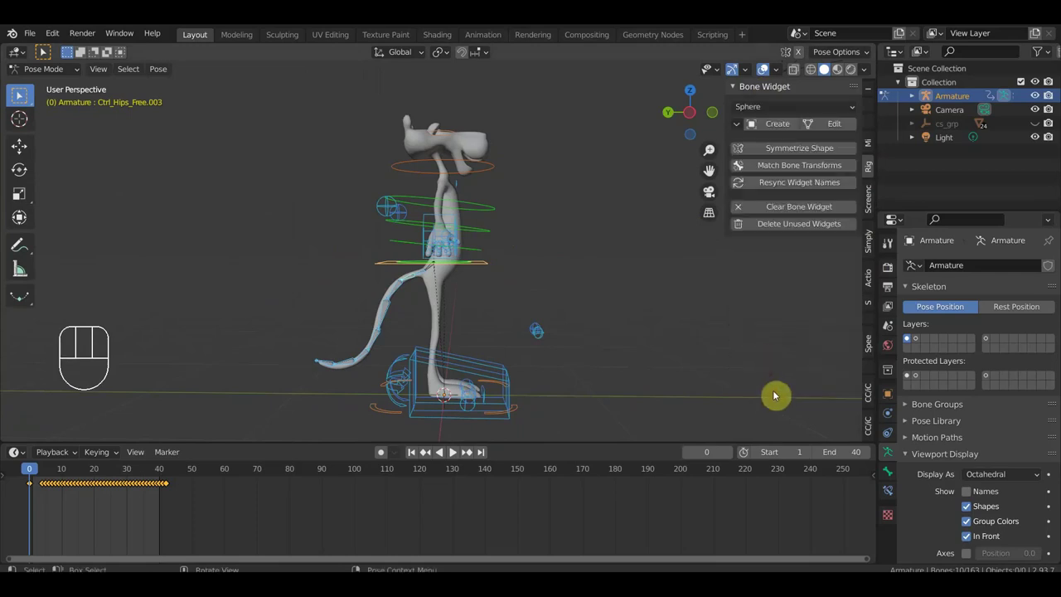
{"action": "left_click", "coordinate": [776, 137]}
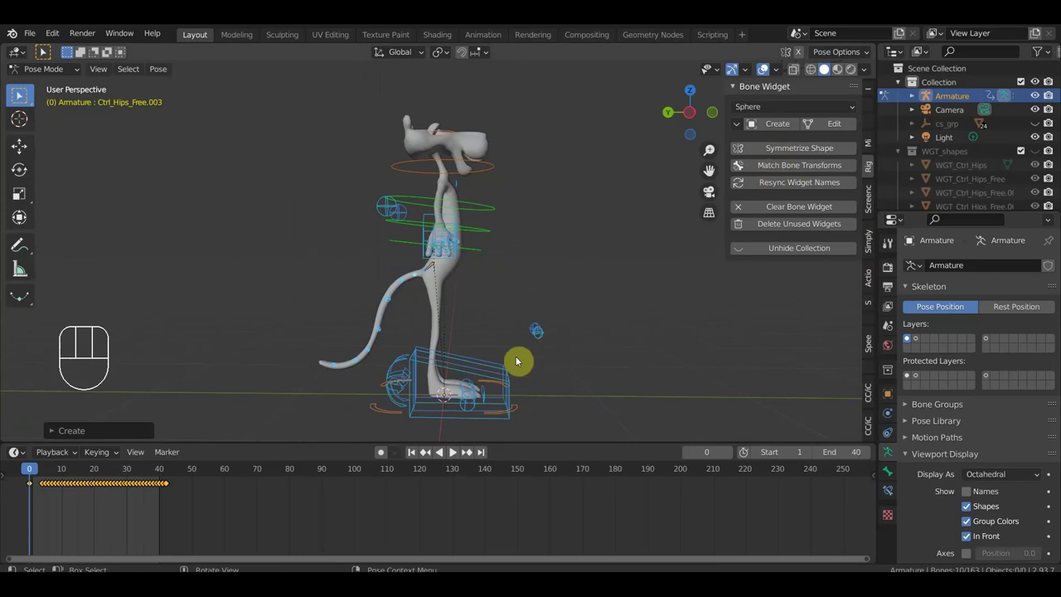
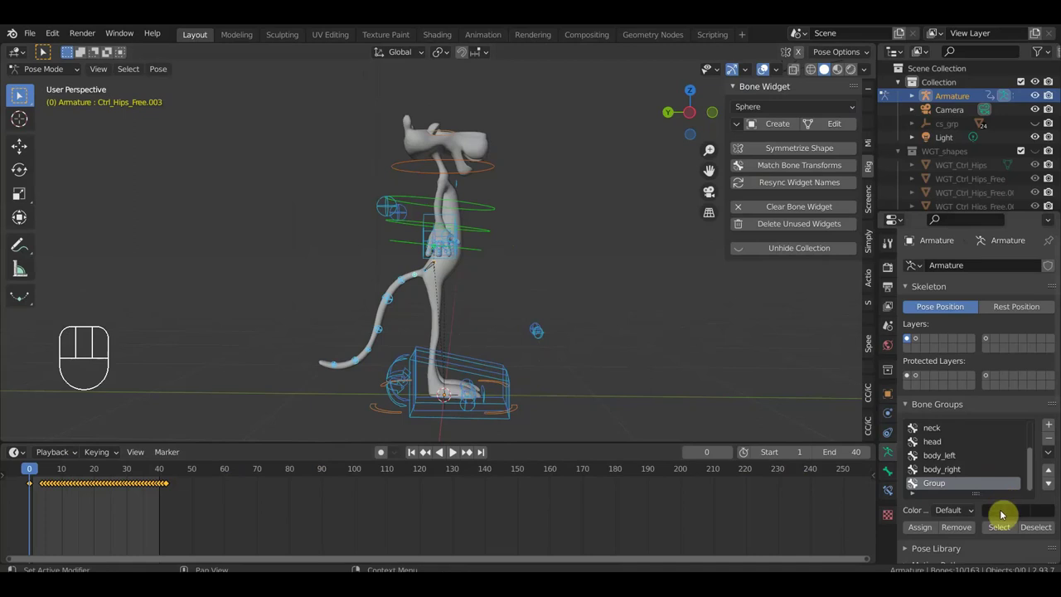
- Set the bone group's Color Set to Custom and check the sphere widgets from the front view
{"action": "left_click_drag", "start_coordinate": [971, 521], "coordinate": [909, 351]}
{"action": "left_click", "coordinate": [1024, 517]}
{"action": "left_click", "coordinate": [918, 543]}
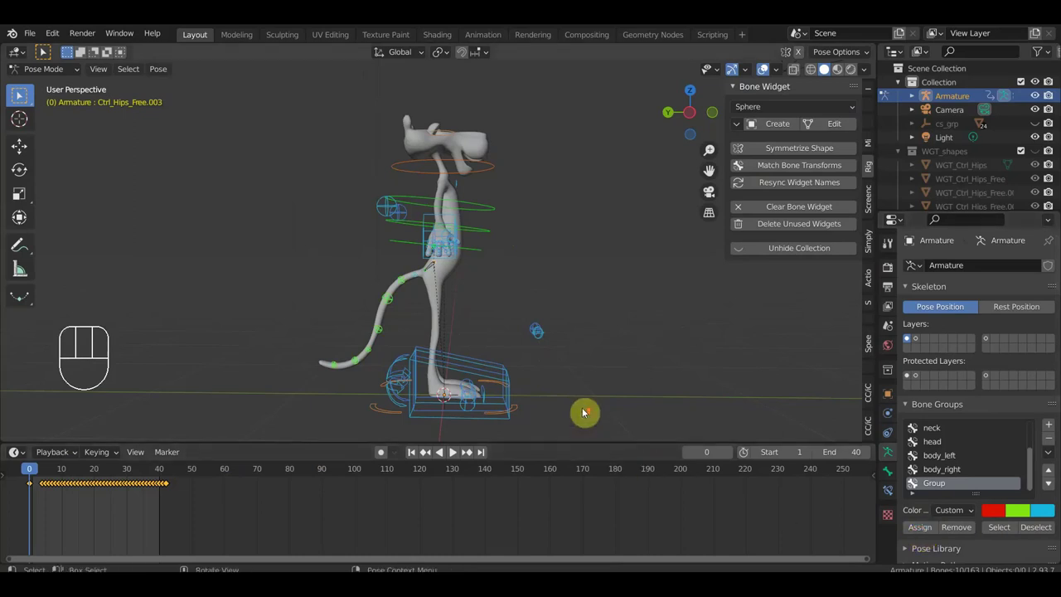
{"action": "left_click_drag", "start_coordinate": [621, 388], "coordinate": [653, 337]}
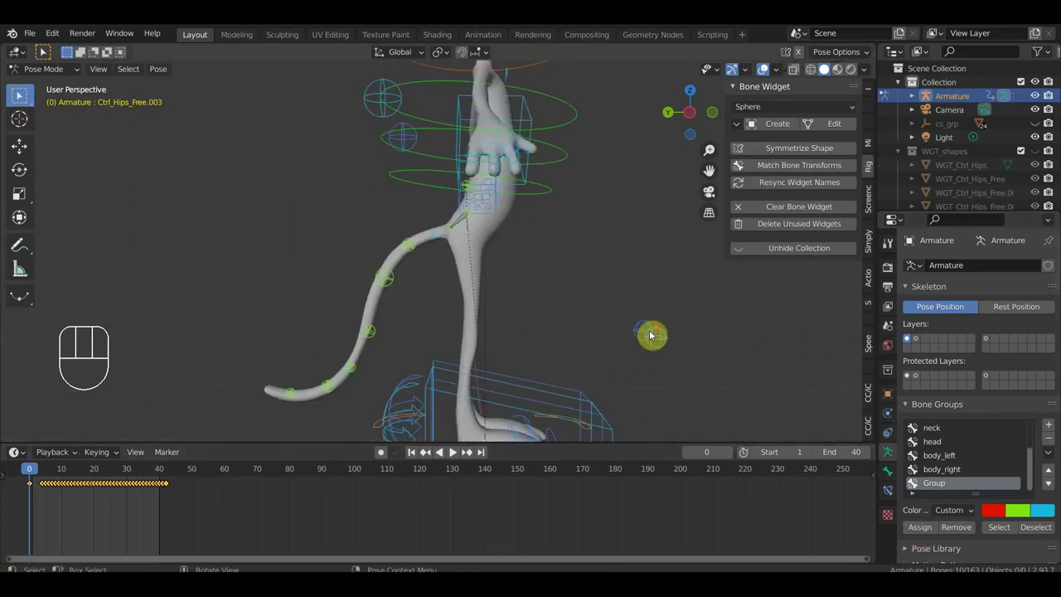
{"action": "left_click_drag", "start_coordinate": [635, 344], "coordinate": [536, 364]}
{"action": "left_click_drag", "start_coordinate": [573, 352], "coordinate": [634, 370]}
{"action": "left_click_drag", "start_coordinate": [664, 369], "coordinate": [766, 364]}
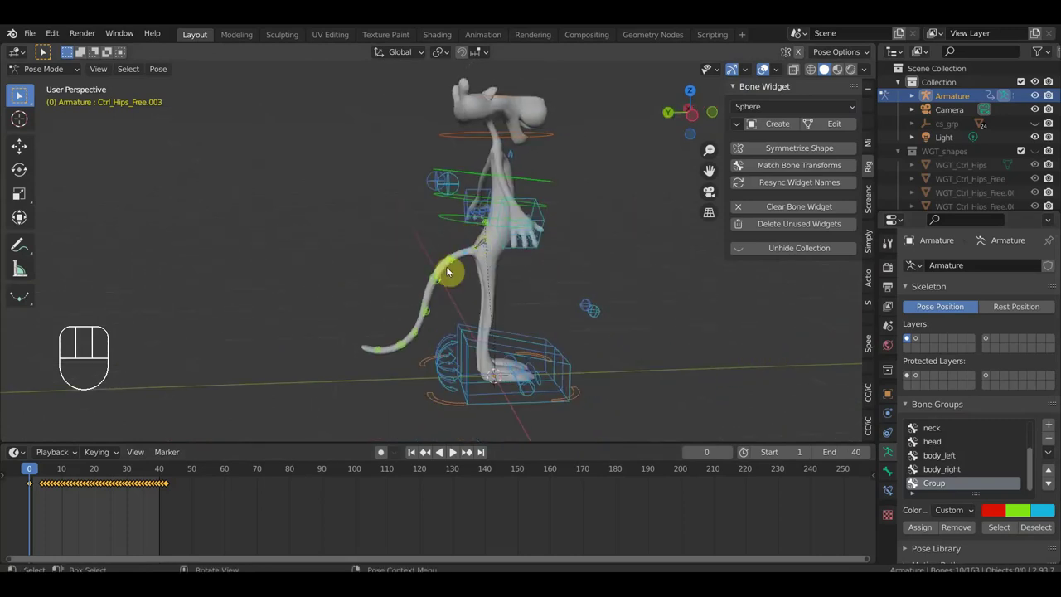
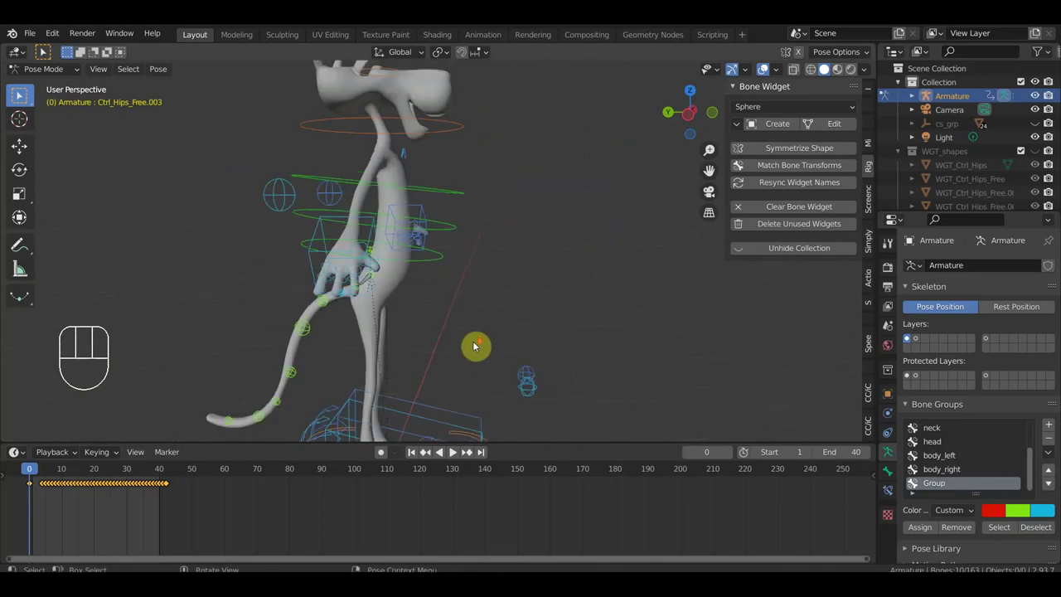
{"action": "left_click_drag", "start_coordinate": [473, 353], "coordinate": [370, 350]}
{"action": "key", "text": "KP_1"}
{"action": "left_click_drag", "start_coordinate": [589, 330], "coordinate": [542, 315]}
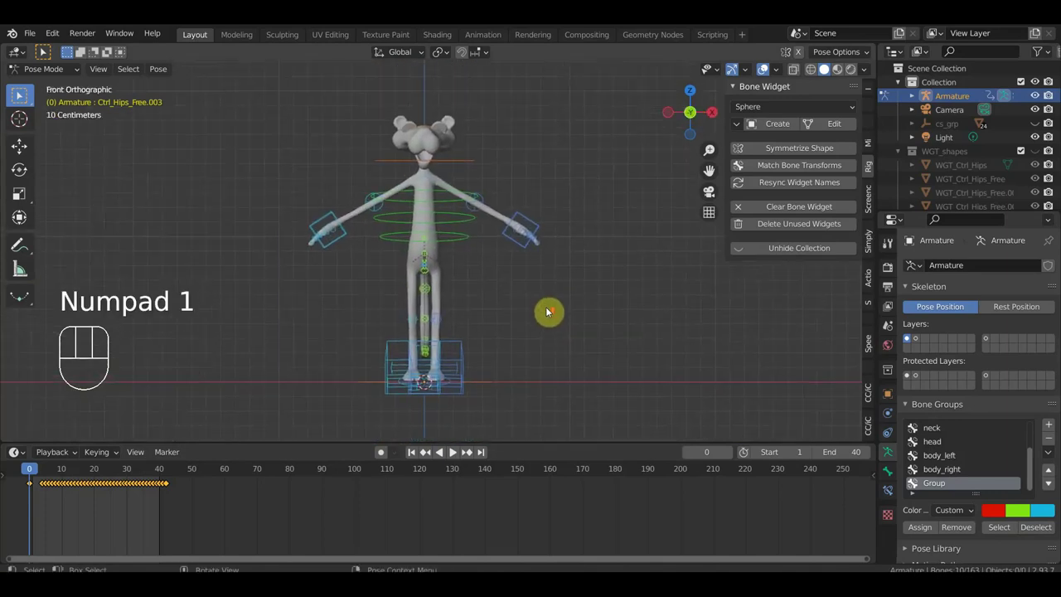
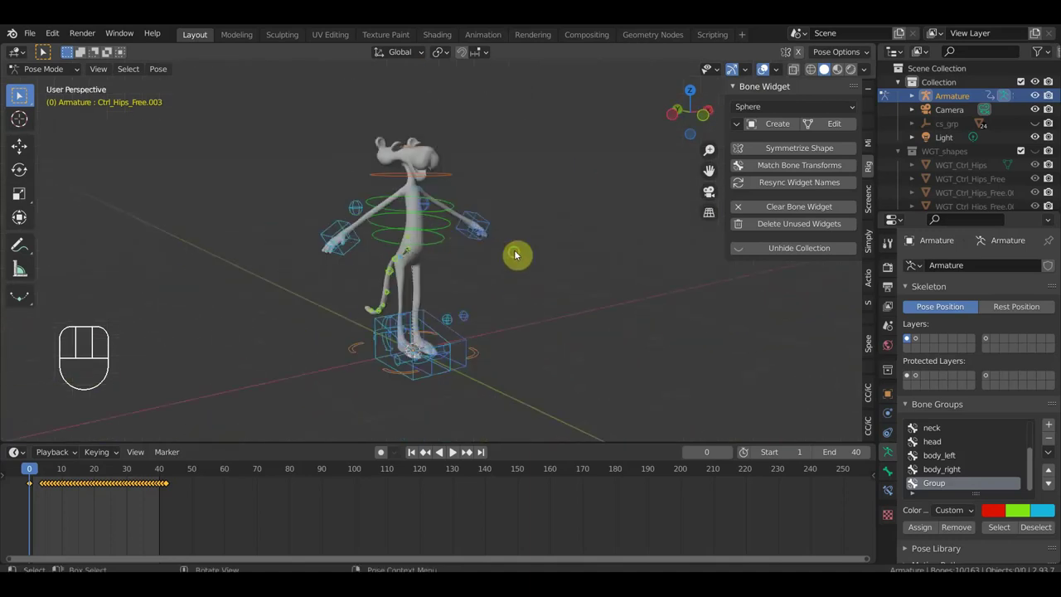
{"action": "left_click_drag", "start_coordinate": [508, 264], "coordinate": [452, 253]}
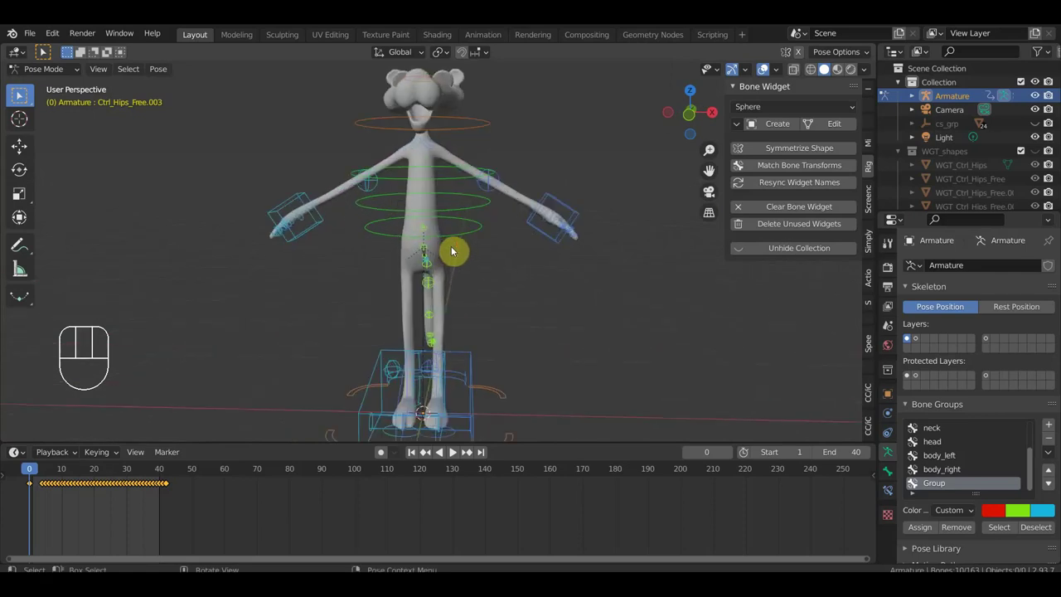
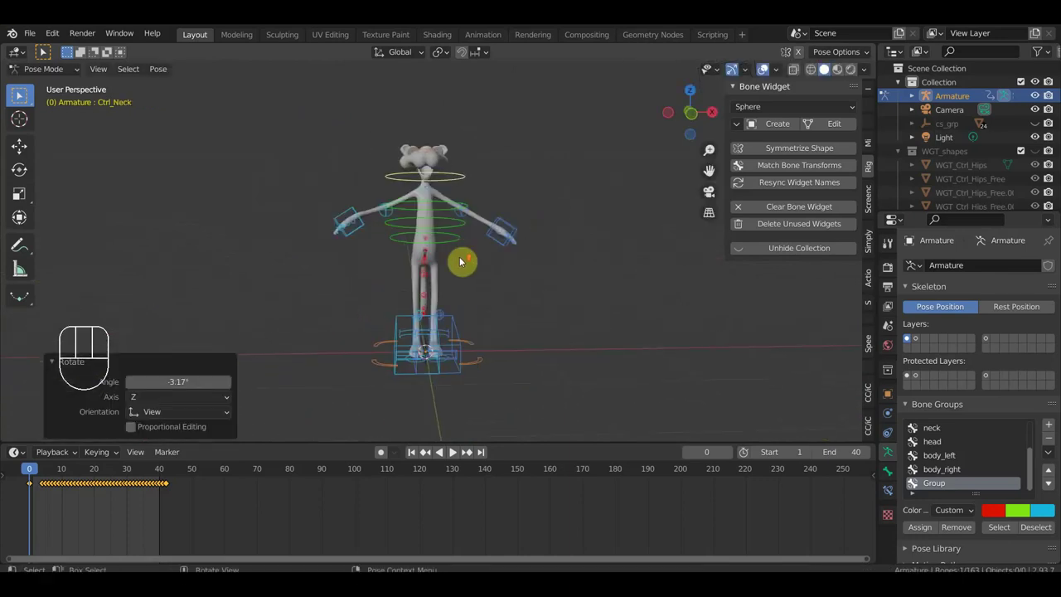
{"action": "middle_click", "coordinate": [491, 276]}
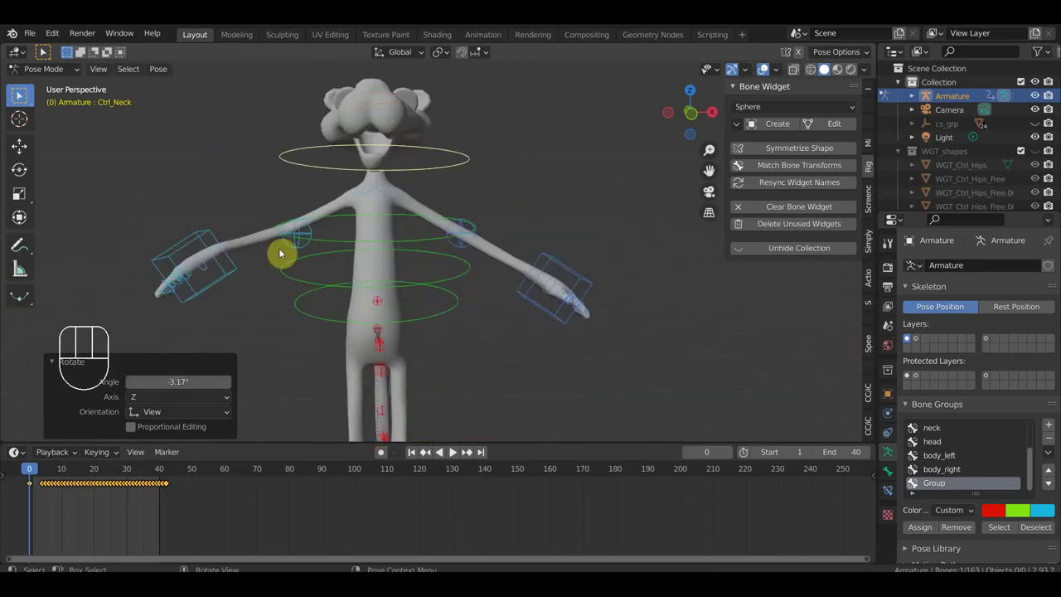